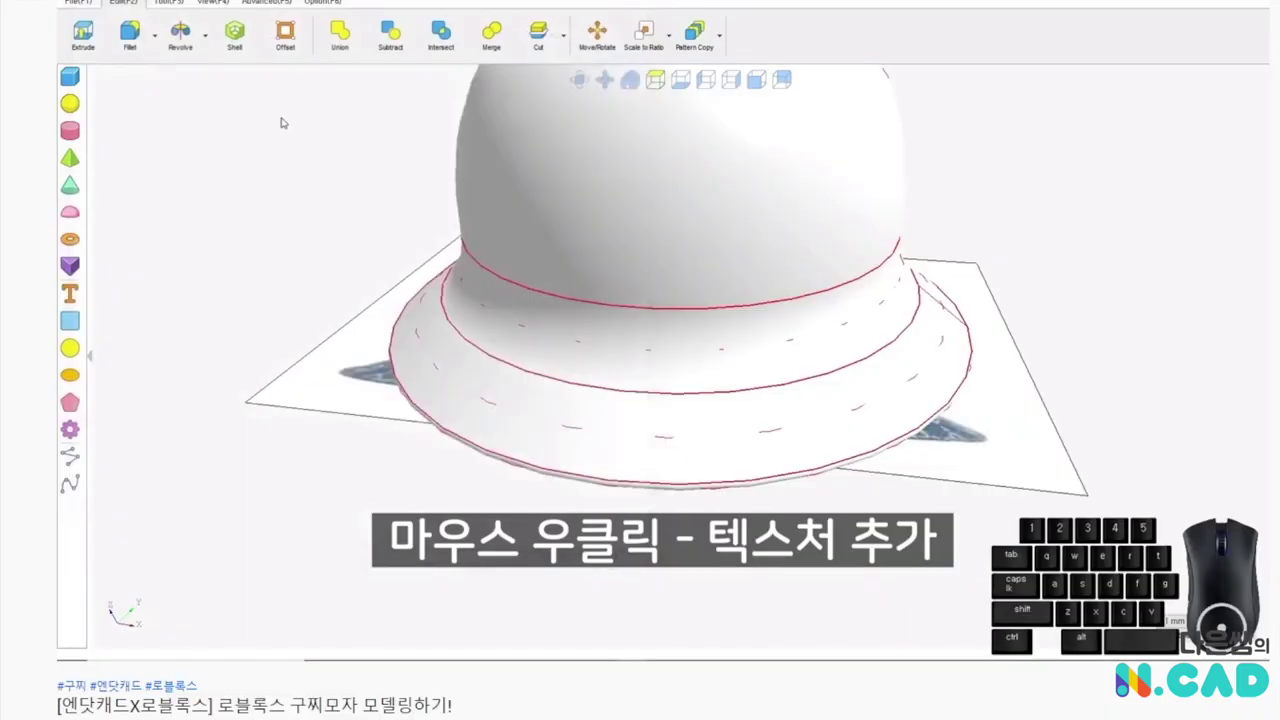
Apply the dark woven texture to the hat's dome crown and brim via Add Texture
scroll(up, 3)
middle_click(744, 273)
right_click(74, 430)
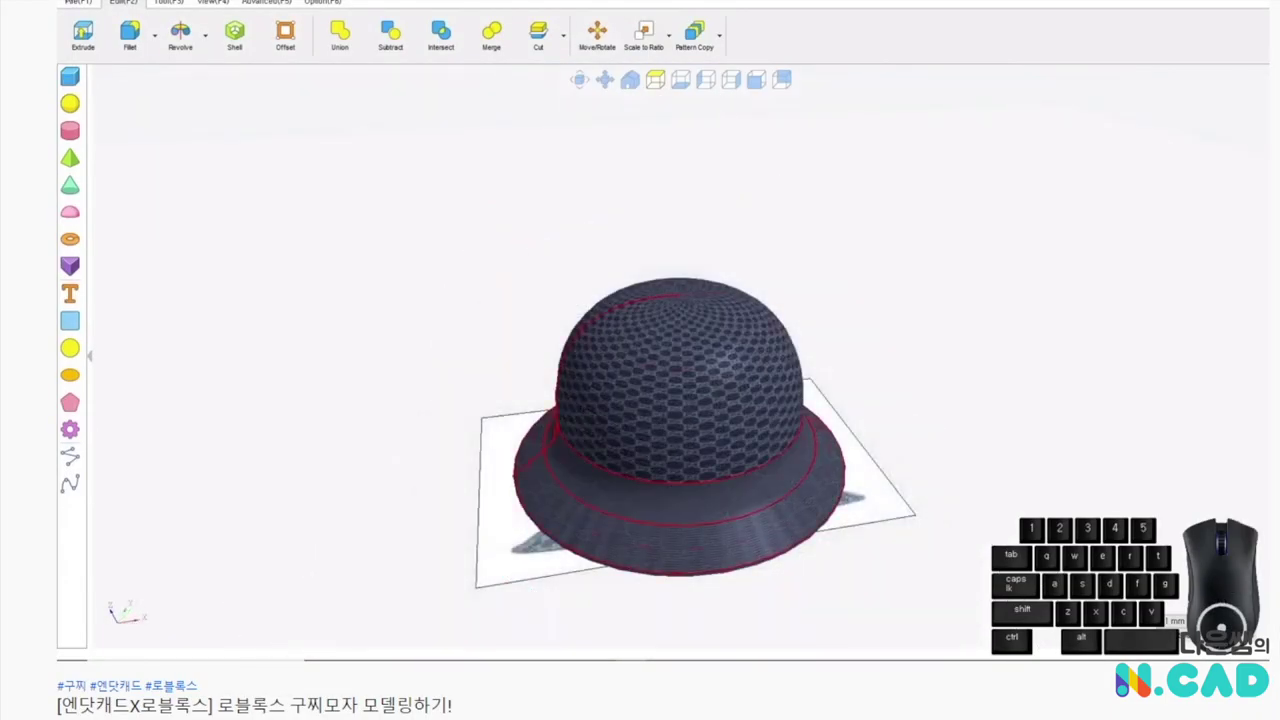